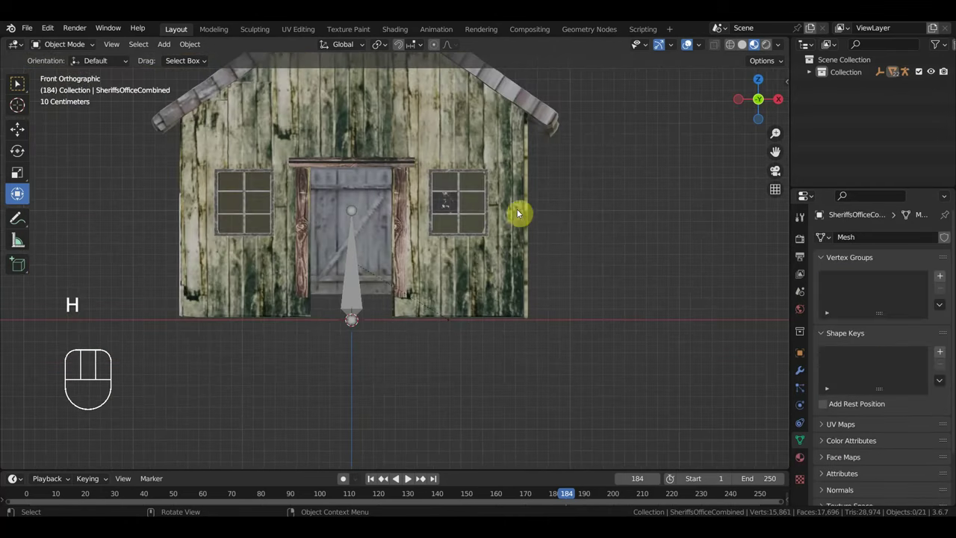
- Hide the first roof pieces of the house one by one with H
click(470, 274)
drag(497, 252, 400, 267)
click(623, 231)
key(h)
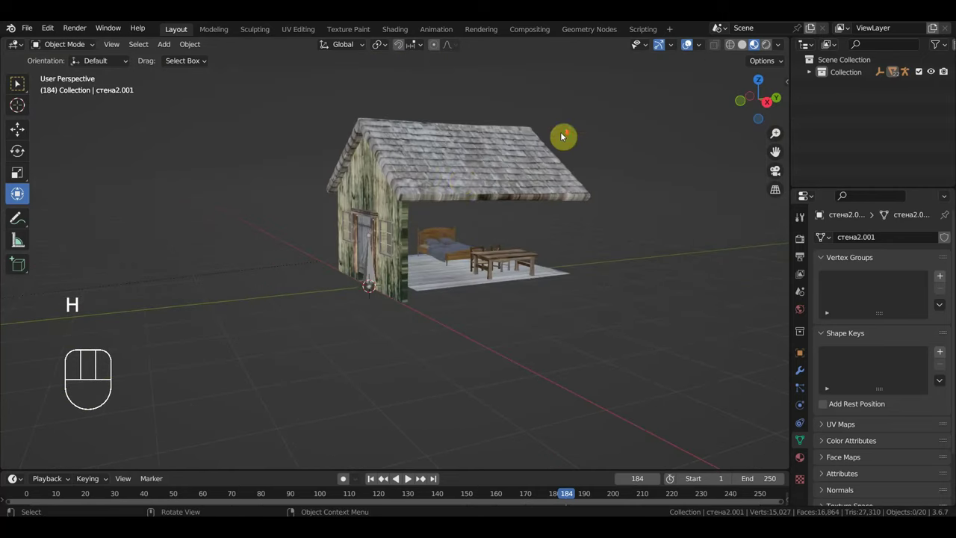
key(h)
drag(437, 184, 404, 184)
click(455, 203)
key(h)
click(466, 168)
key(h)
- Hide the remaining roof parts and return to the straight-on front view
click(432, 286)
key(h)
drag(595, 353, 453, 184)
key(h)
drag(409, 286, 540, 286)
key(KP_1)
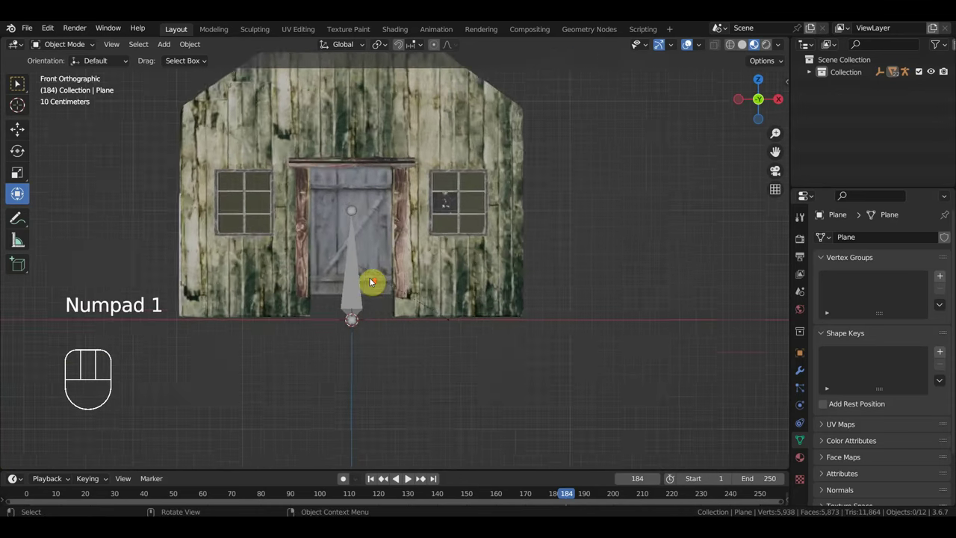
drag(365, 290, 396, 299)
- Move the armature so its bone stands along the door's right hinge edge
click(367, 311)
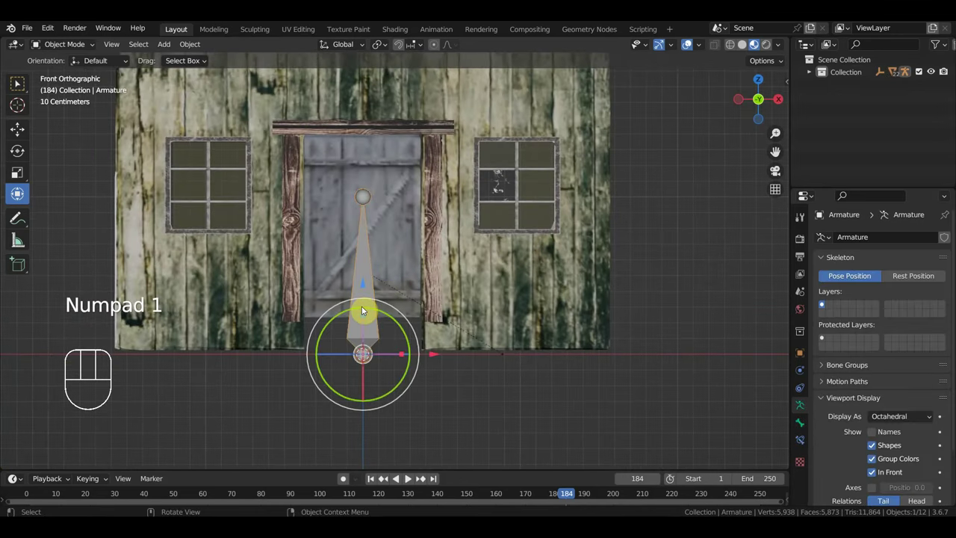
key(g)
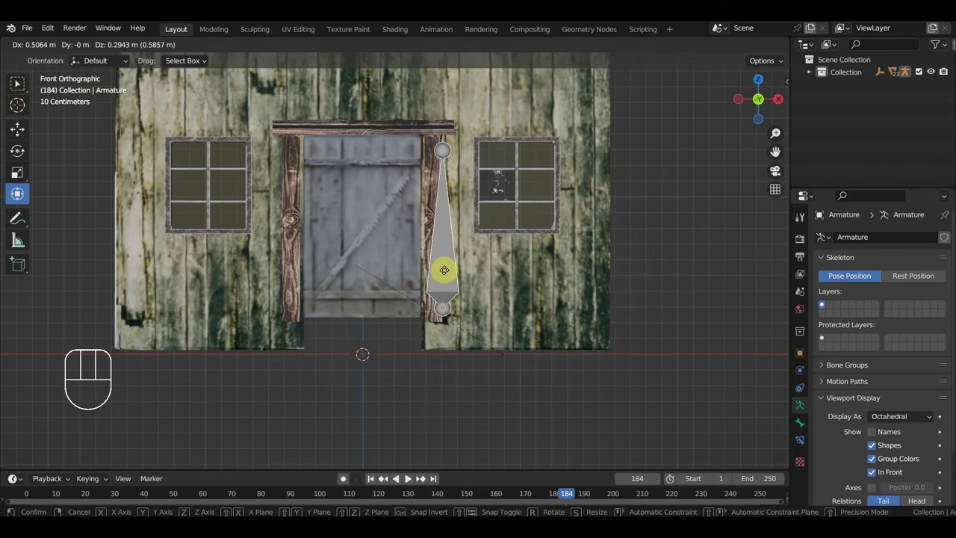
drag(438, 294, 432, 300)
drag(523, 326, 514, 327)
drag(515, 326, 516, 324)
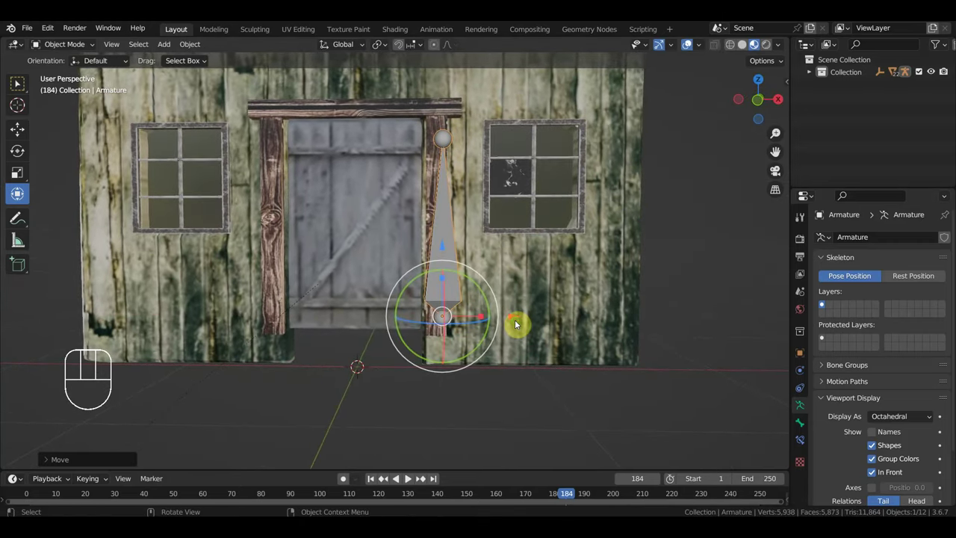
key(KP_1)
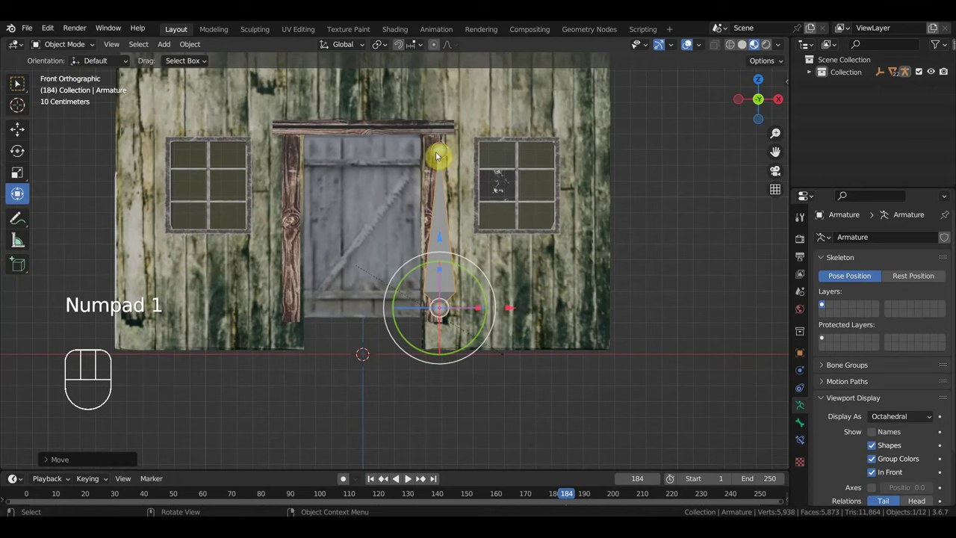
- Extrude a new bone from the upright bone's top joint toward the door
click(439, 152)
key(e)
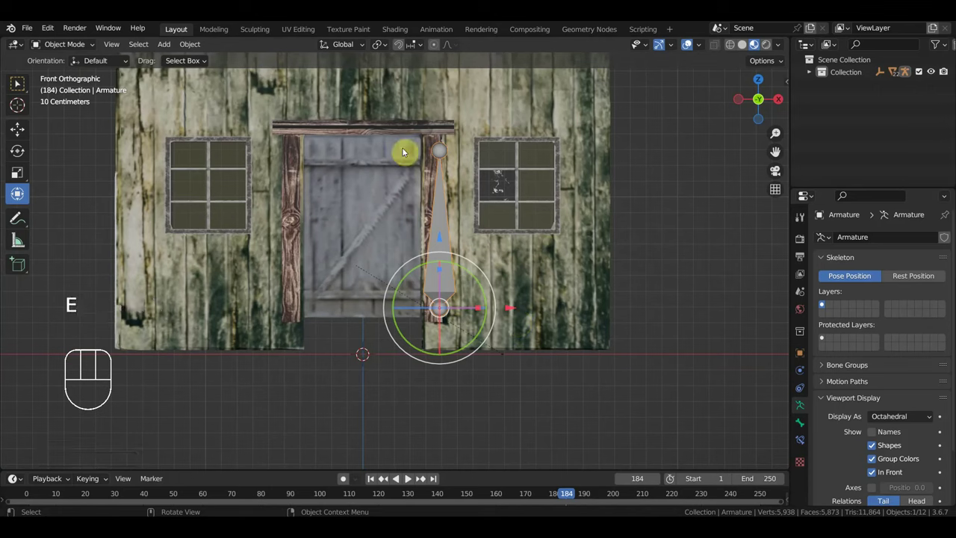
drag(70, 49, 17, 83)
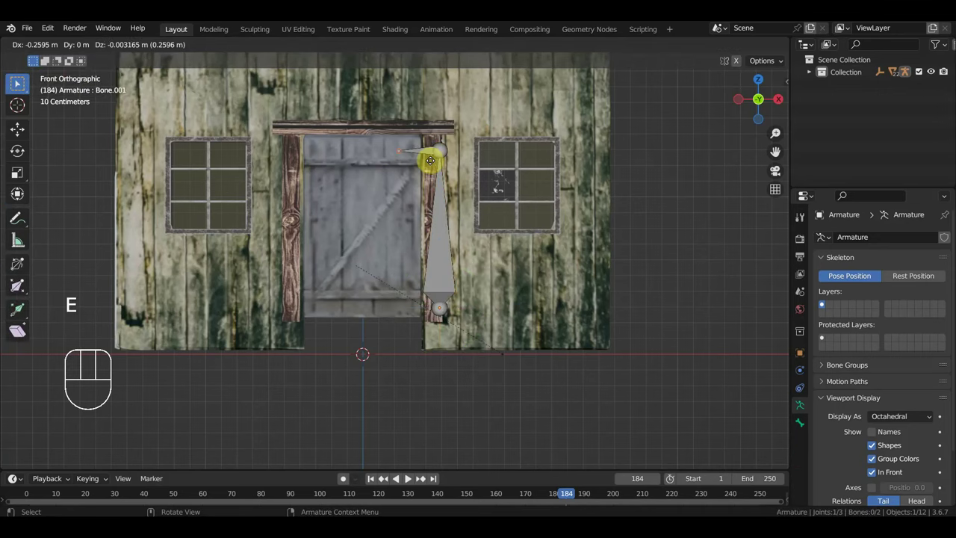
- Place the top cross bone, duplicate it twice lower on the door and lengthen the middle one
click(17, 83)
key(alt+p)
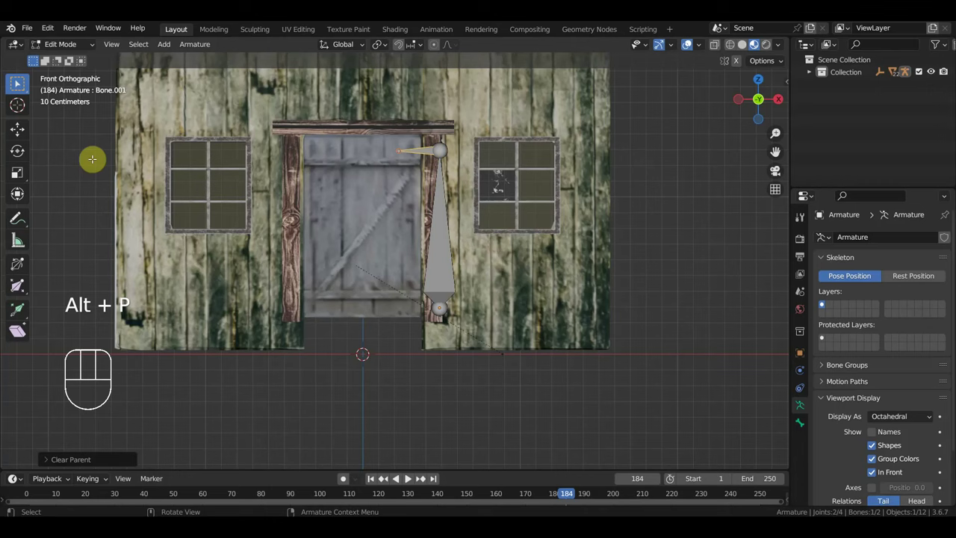
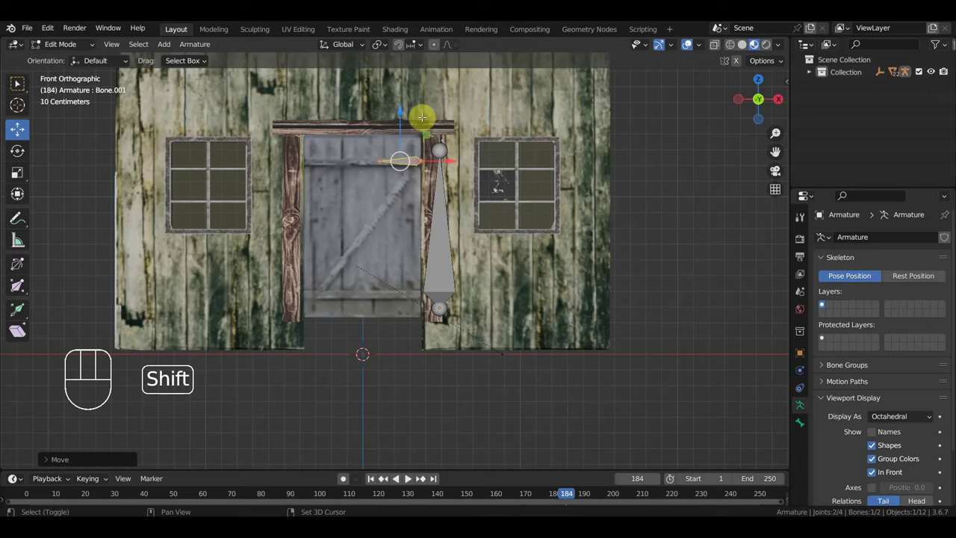
key(shift+d)
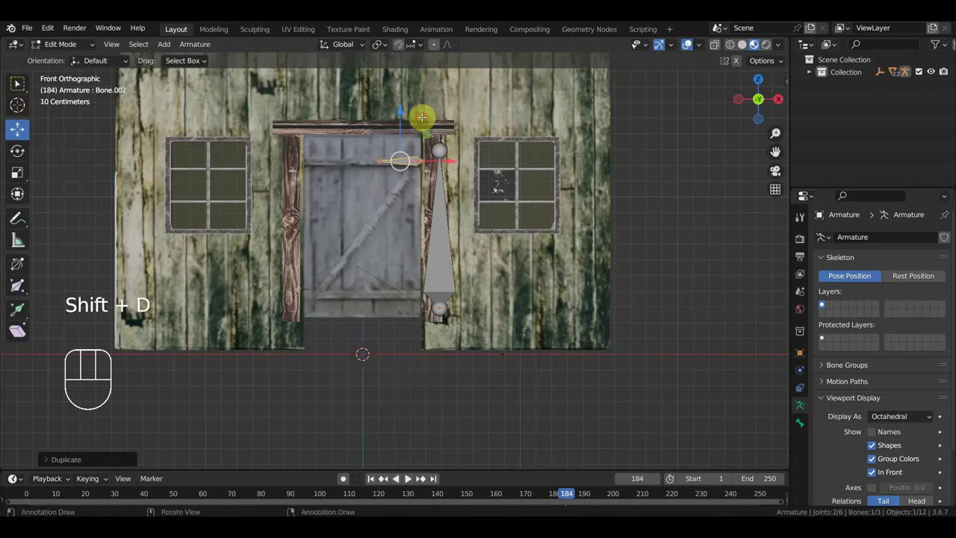
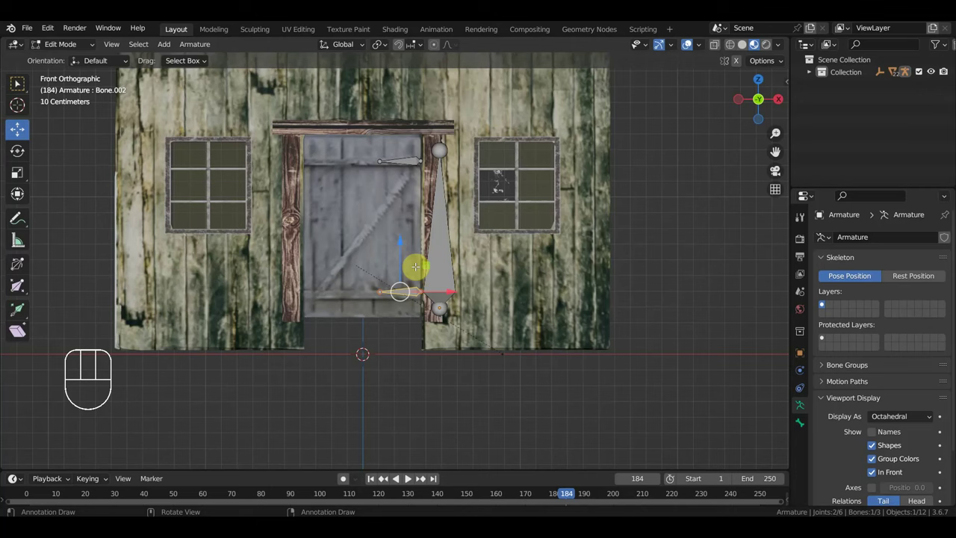
key(shift+d)
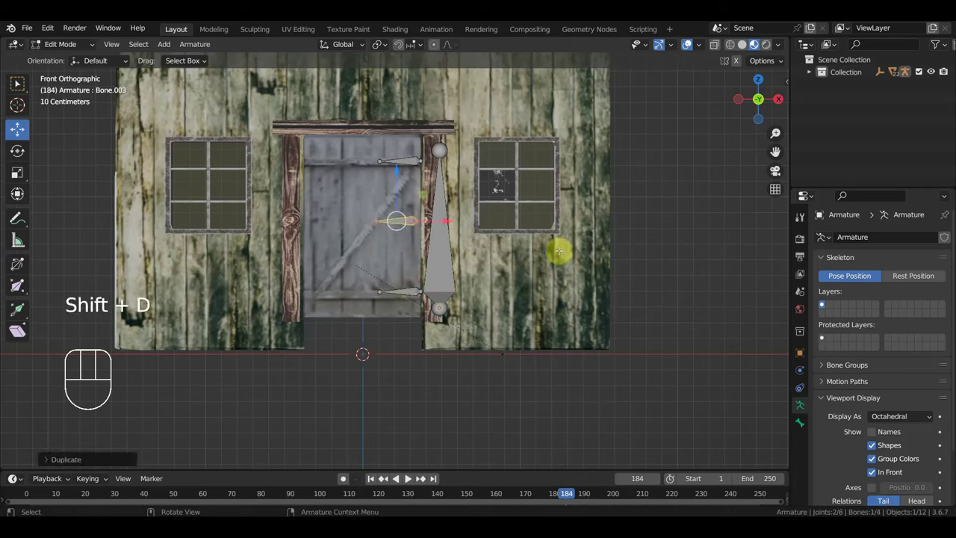
key(s)
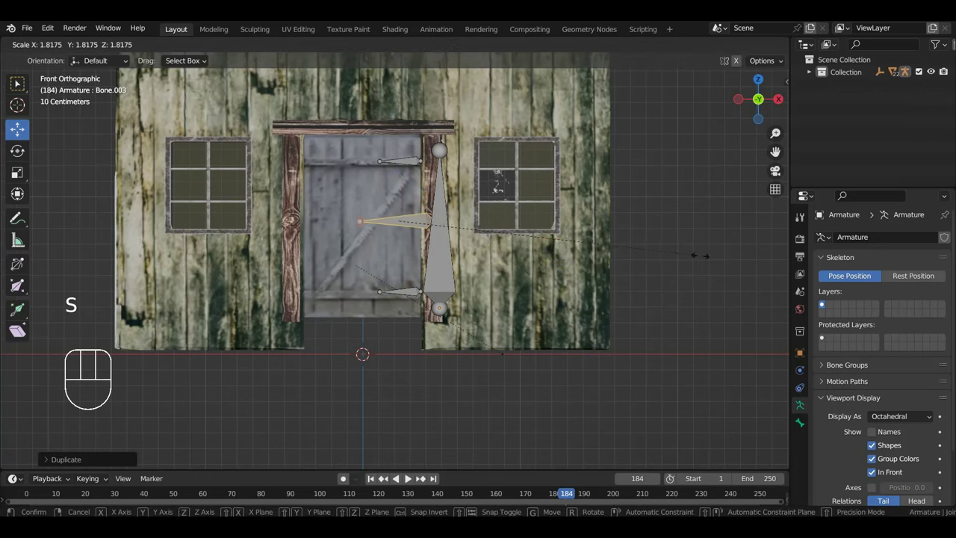
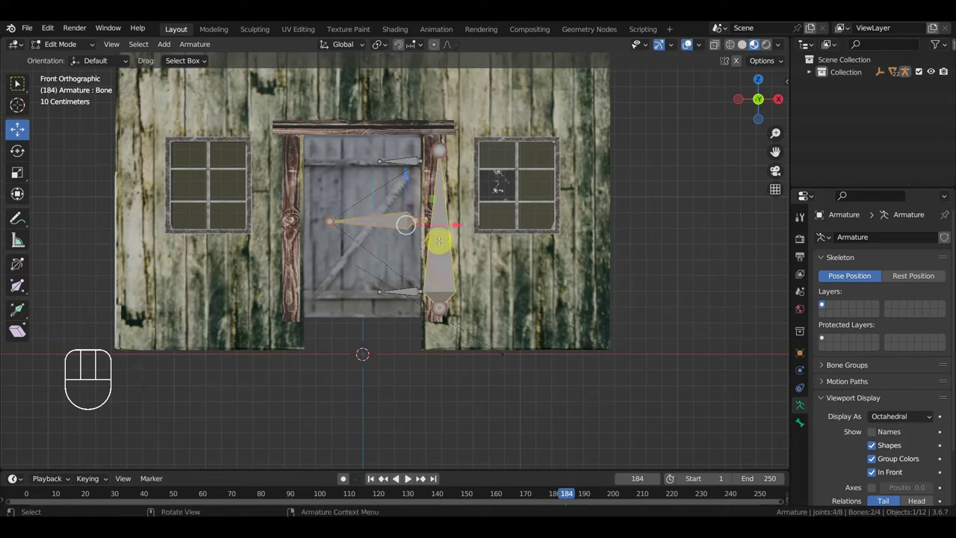
- Parent the cross bones to the hinge bone, then parent the door to the armature
key(ctrl+p)
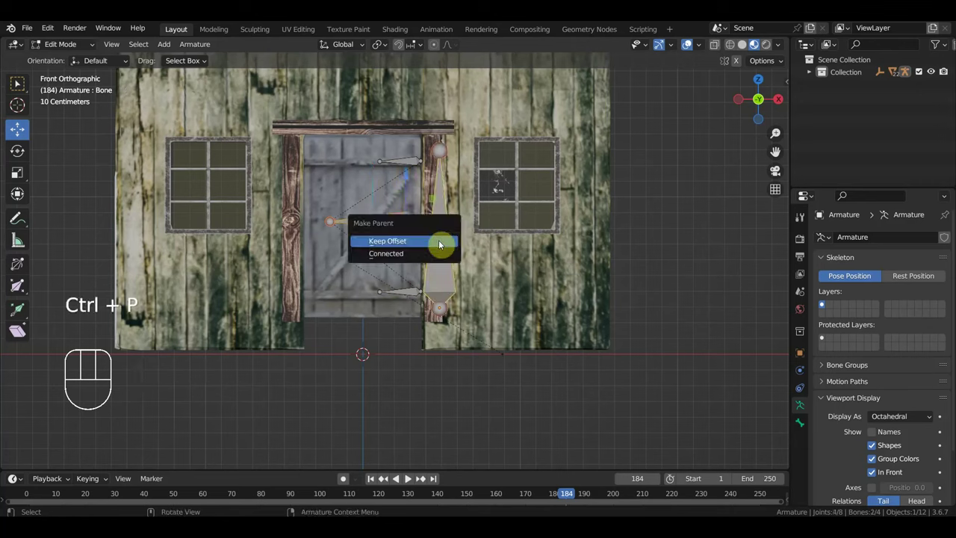
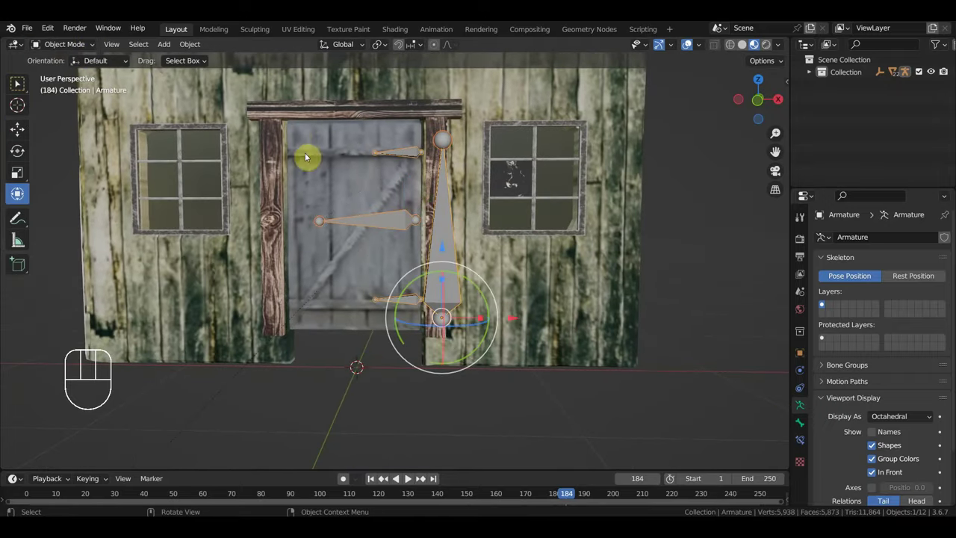
click(375, 177)
click(408, 155)
key(ctrl+p)
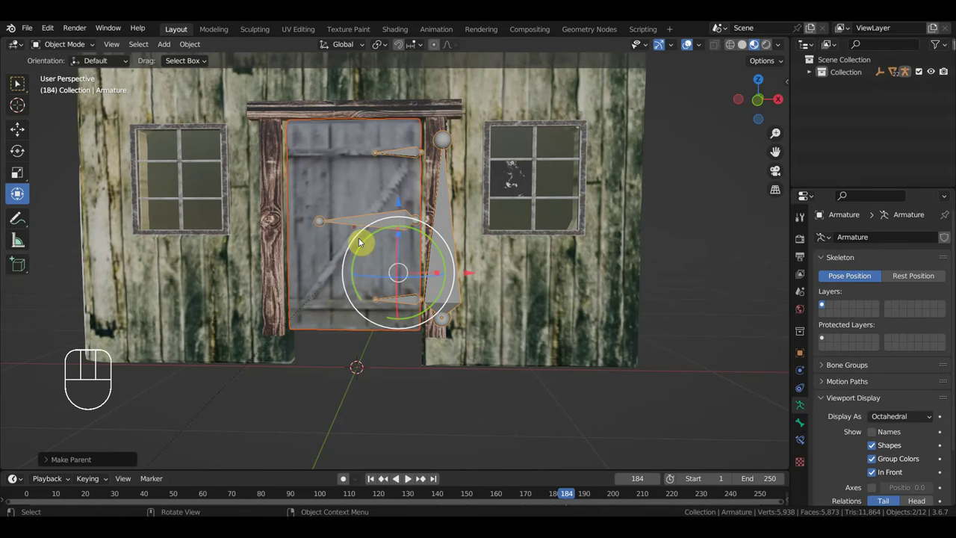
click(363, 220)
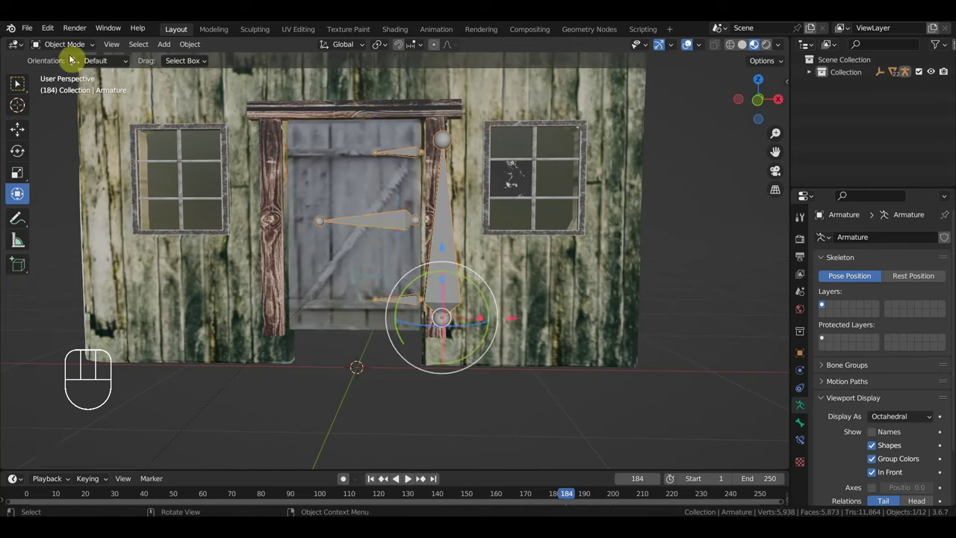
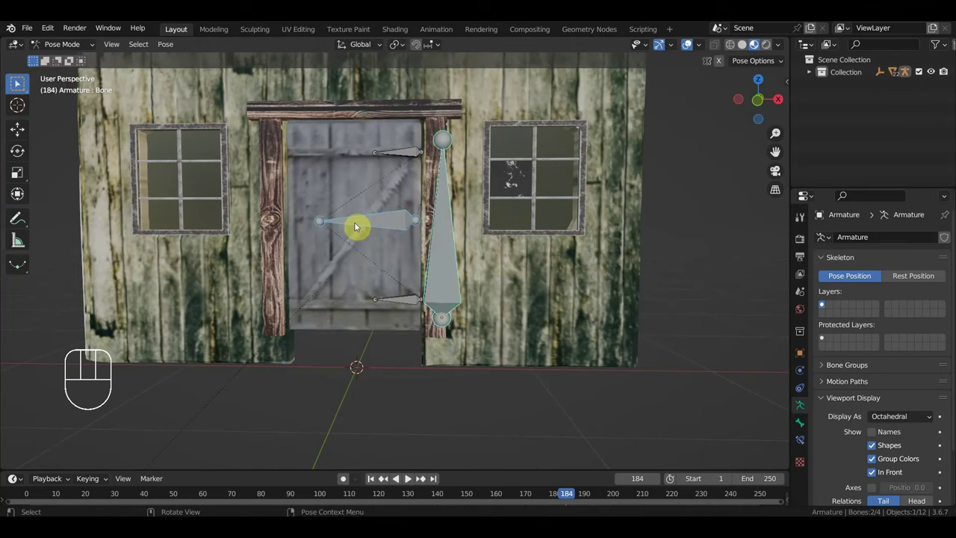
- In top view, rotate the middle cross bone to swing the door open on its hinge
click(395, 223)
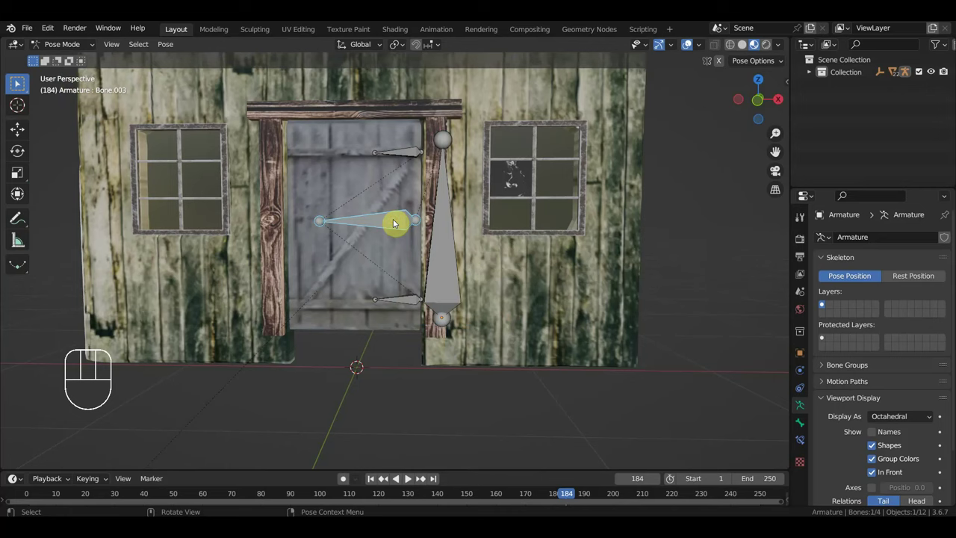
key(KP_7)
key(r)
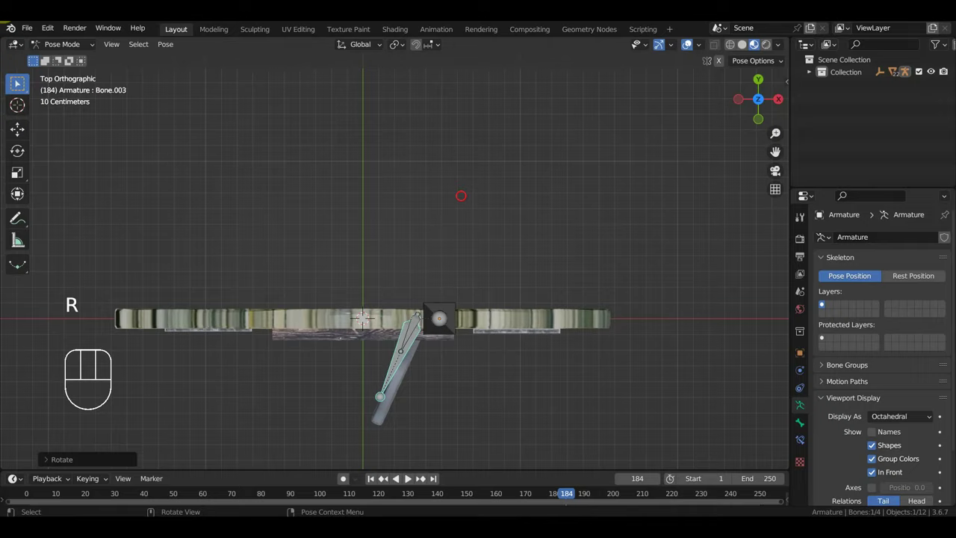
drag(561, 351, 555, 221)
drag(565, 222, 451, 223)
drag(462, 221, 495, 217)
key(n)
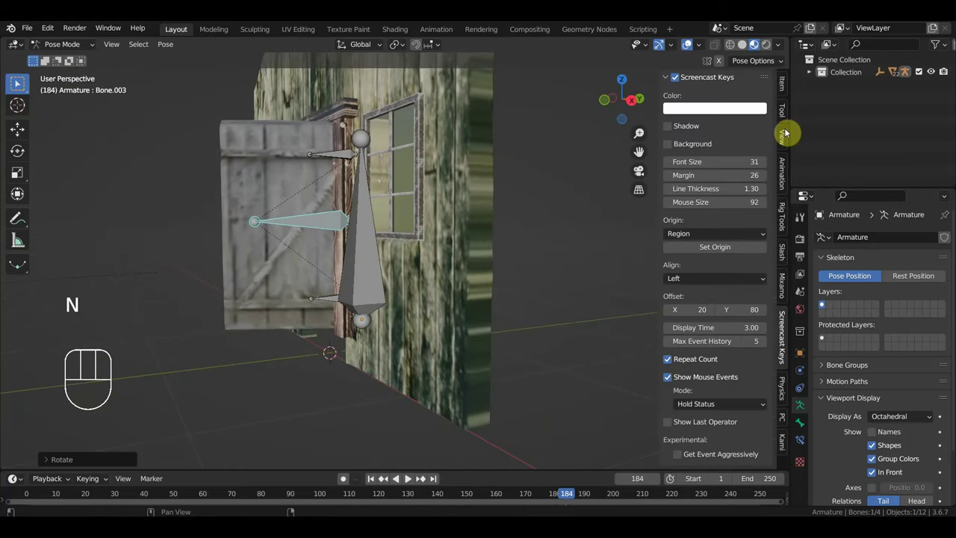
- Lock the hinge bone's rotation axes in the sidebar so it only swings on one axis
click(786, 94)
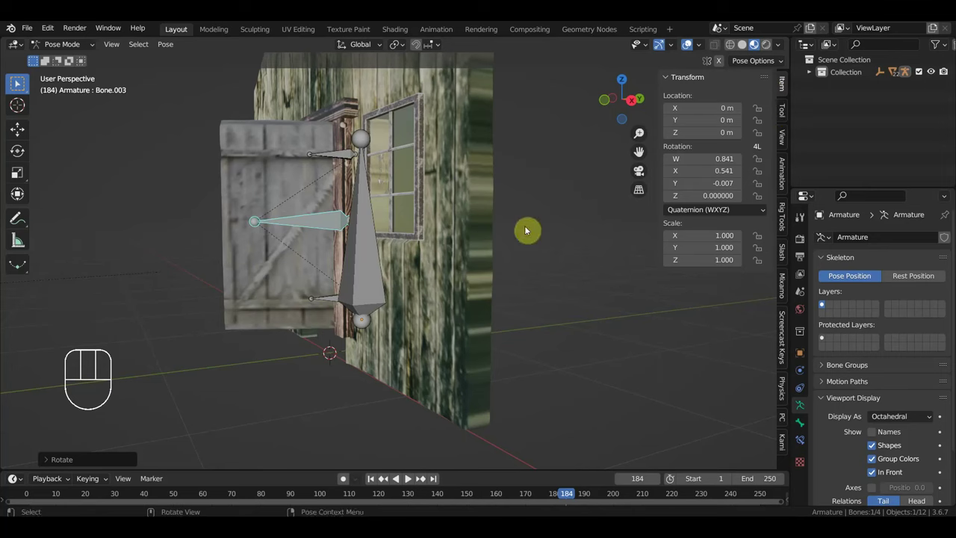
key(r)
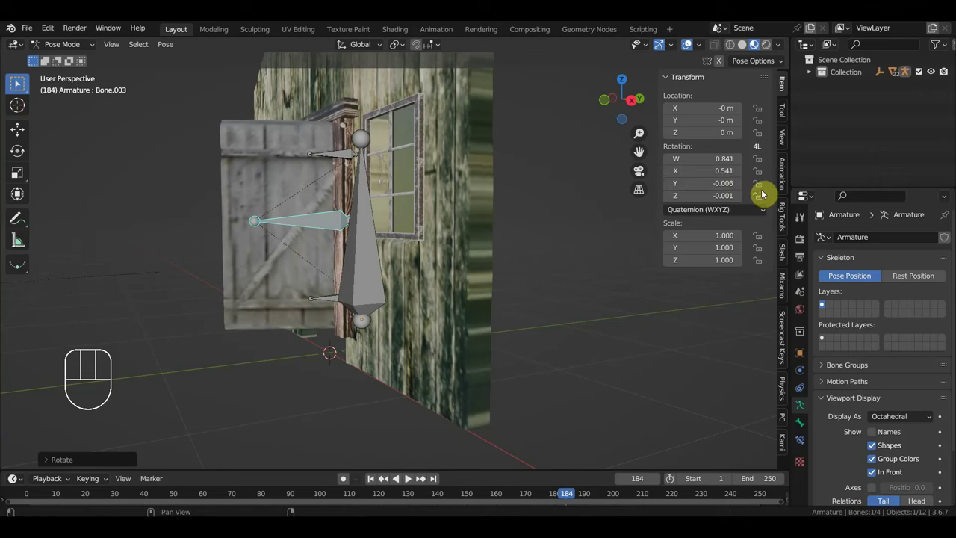
click(762, 198)
click(761, 189)
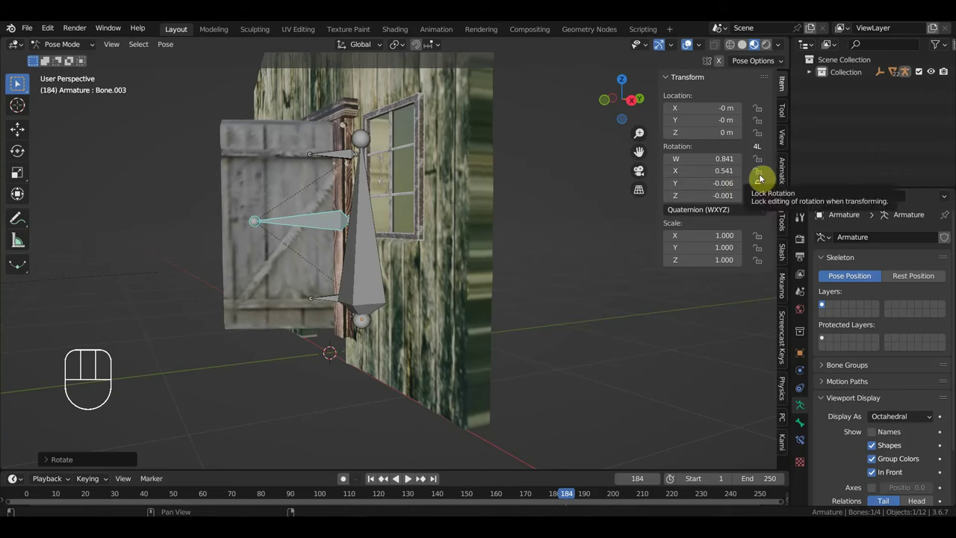
click(759, 161)
- Rotate the hinge bone to swing the door further open and check it from the front
key(r)
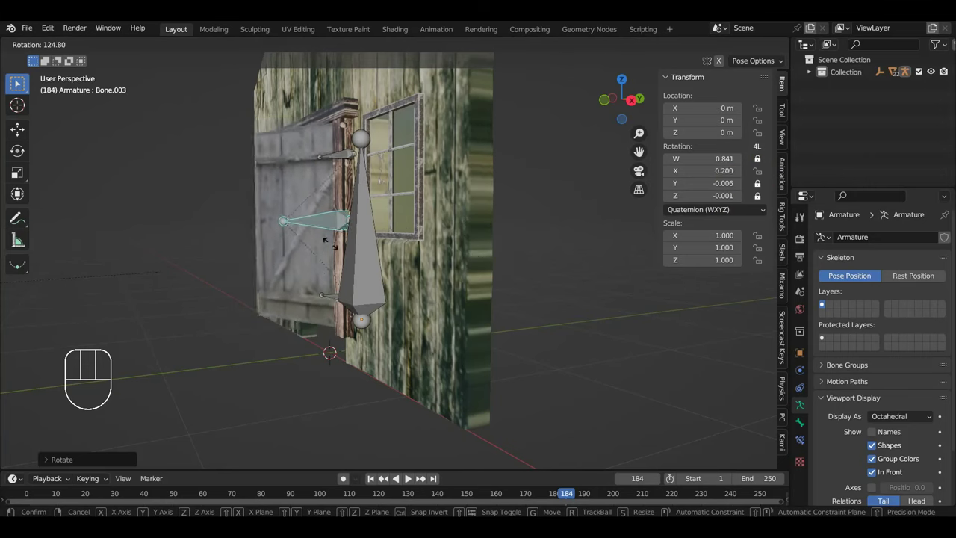
drag(321, 259, 455, 265)
drag(495, 266, 529, 264)
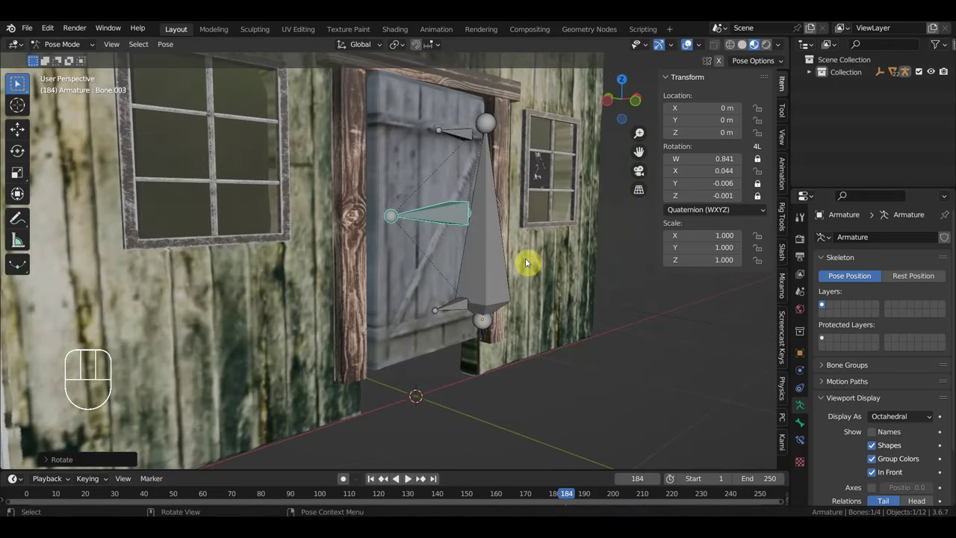
key(r)
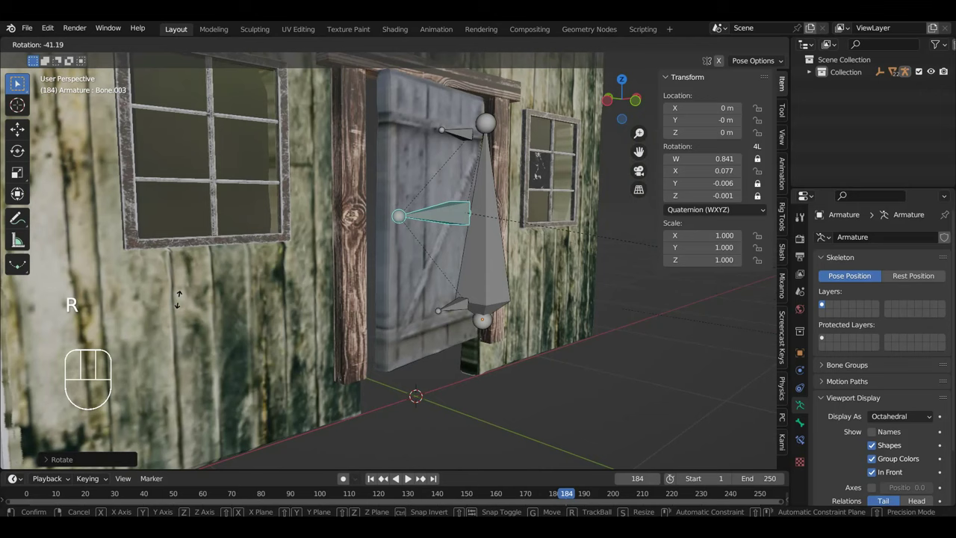
key(r)
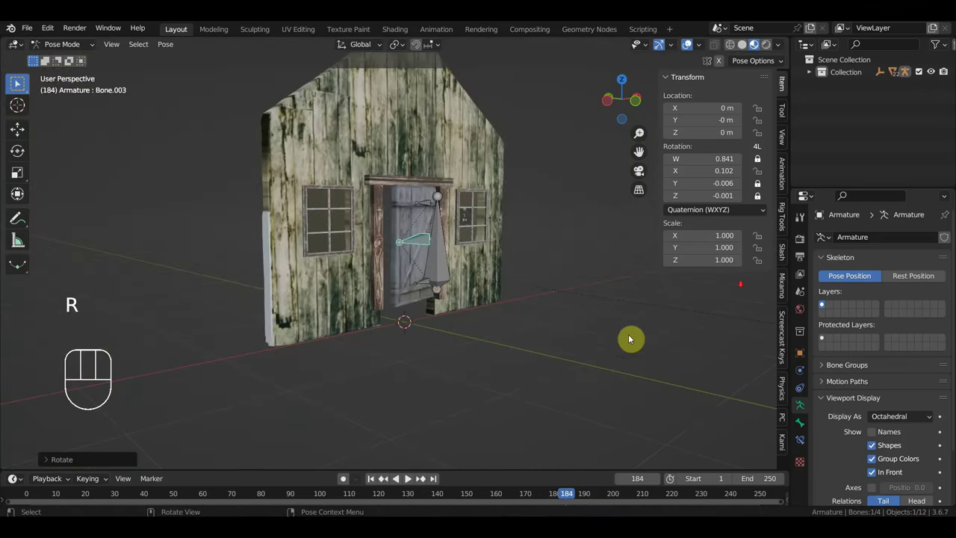
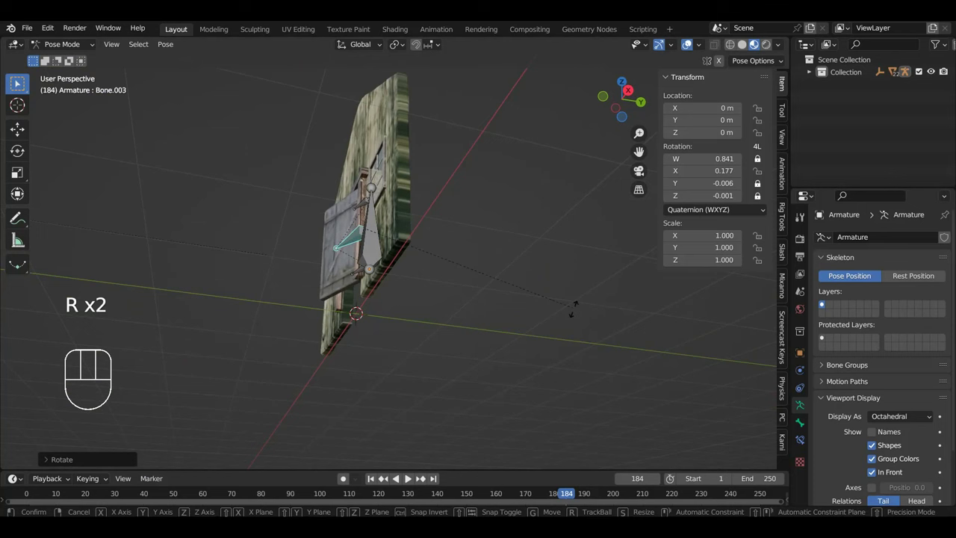
drag(511, 399, 590, 454)
drag(536, 444, 562, 440)
key(KP_1)
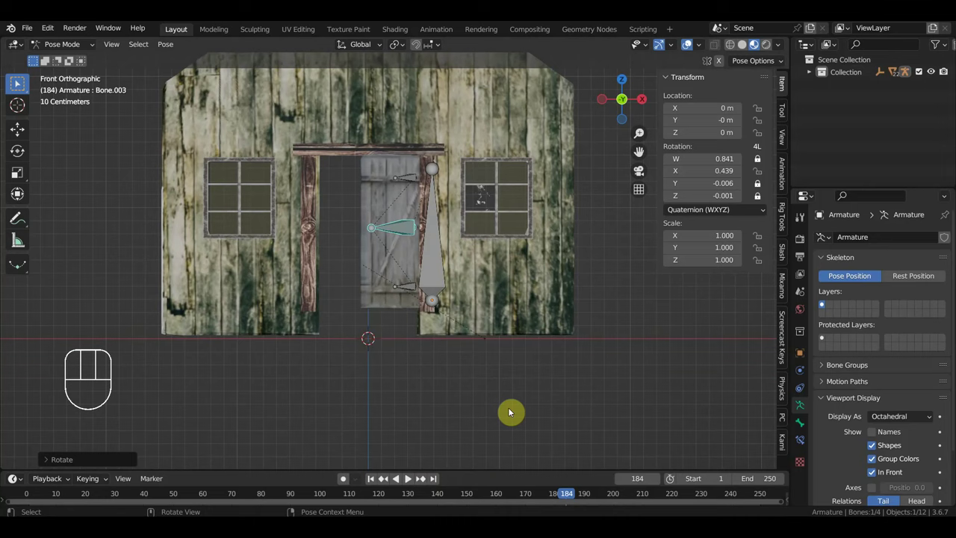
- Clear the bones' location and rotation so the door hangs closed again
click(489, 396)
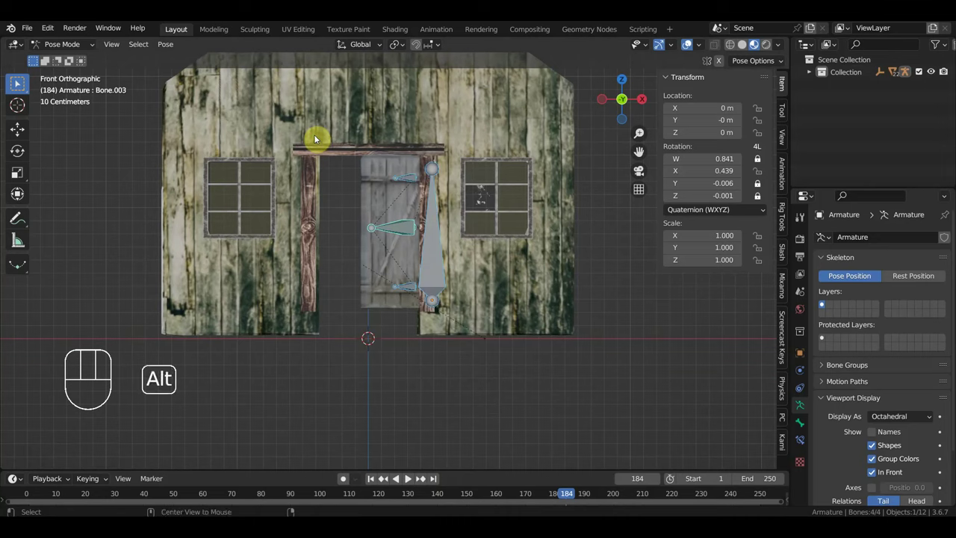
key(alt+g)
key(alt+r)
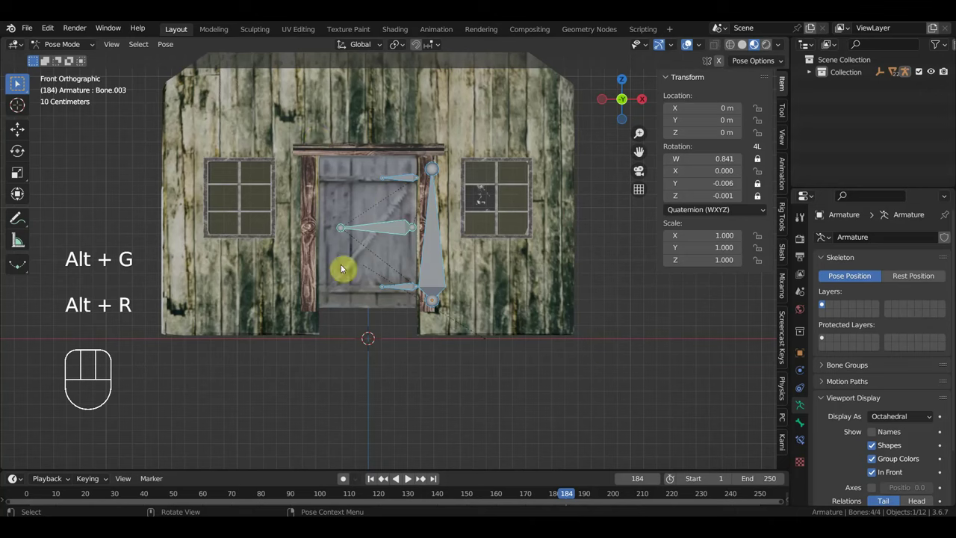
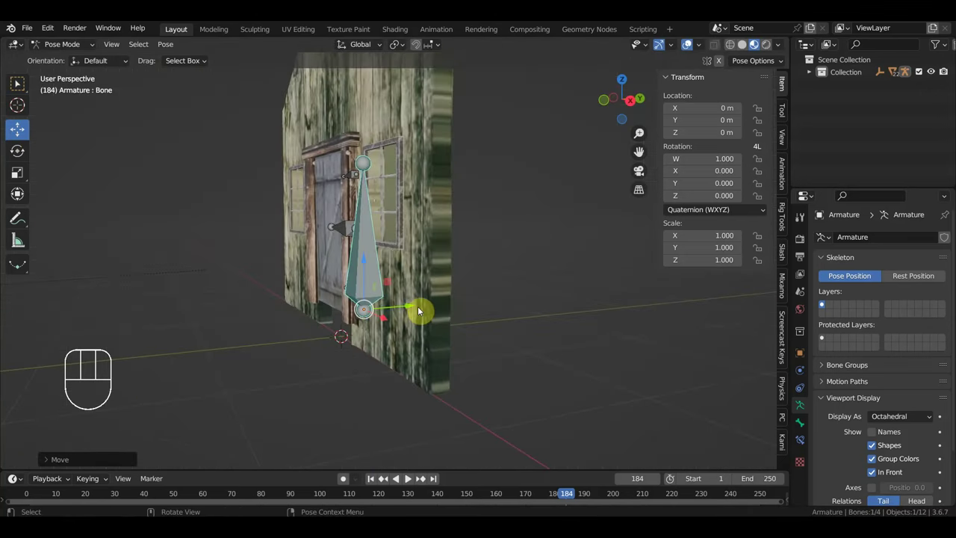
- Face the door closely and nudge the main hinge bone about 3 cm higher
drag(413, 308, 408, 308)
drag(419, 310, 414, 334)
drag(426, 327, 550, 297)
drag(550, 298, 551, 297)
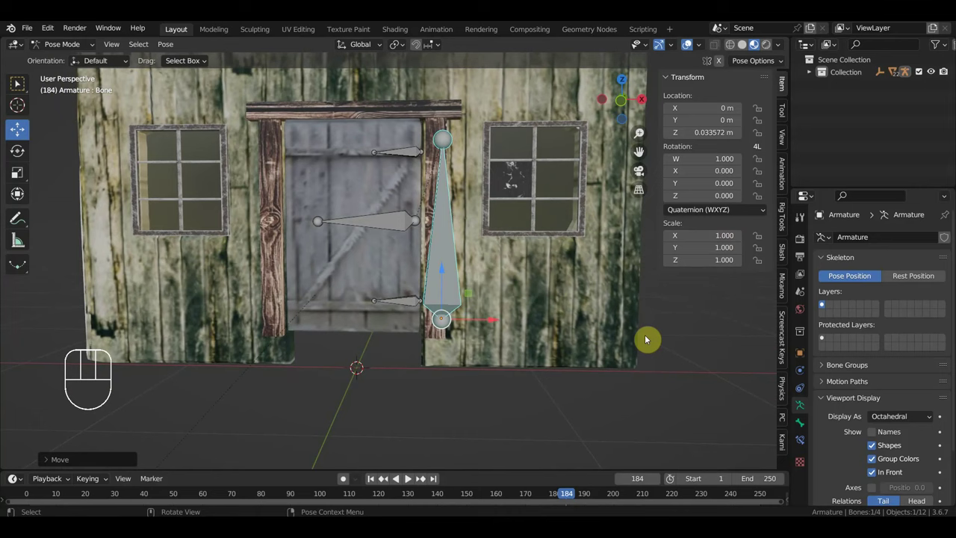
- Give the selected door bones custom shapes with the Bone Widget Create tool
key(n)
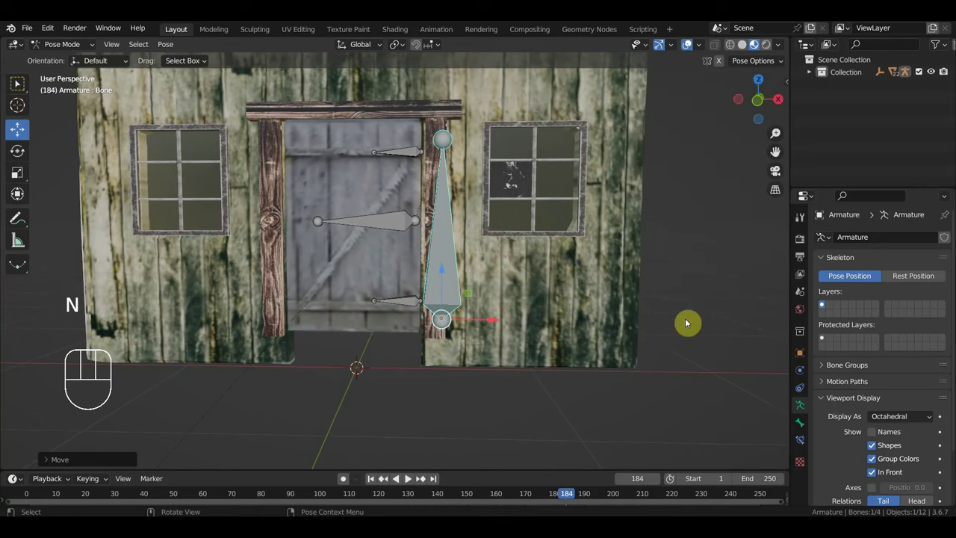
key(n)
click(782, 221)
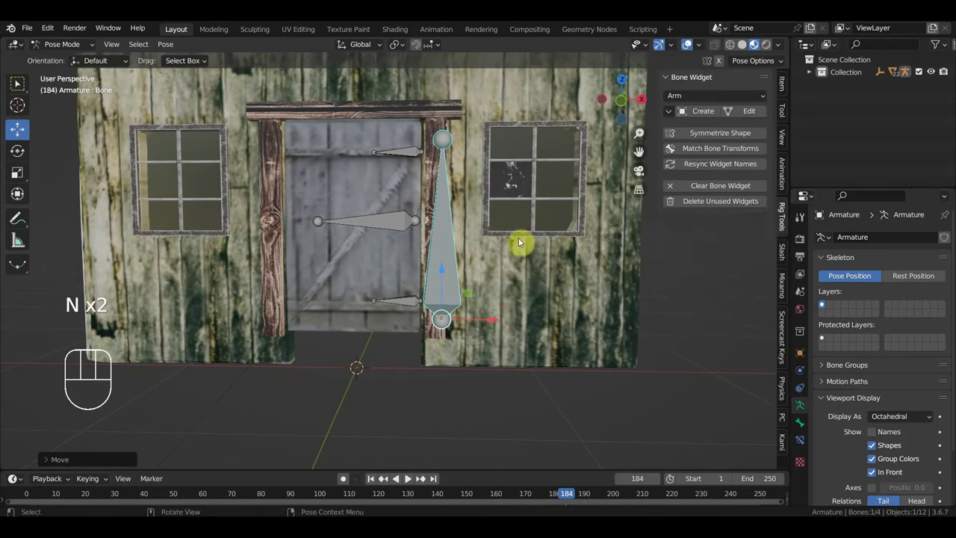
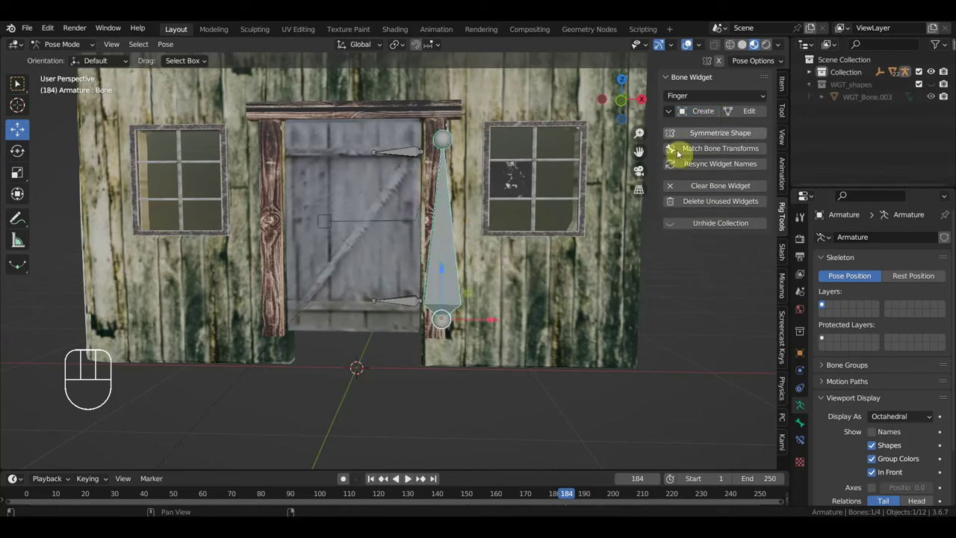
click(415, 159)
click(405, 304)
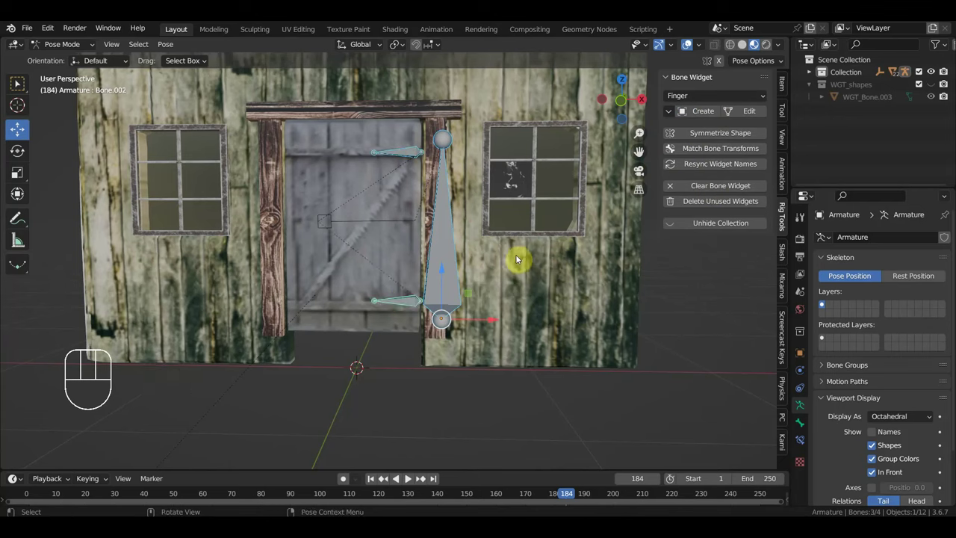
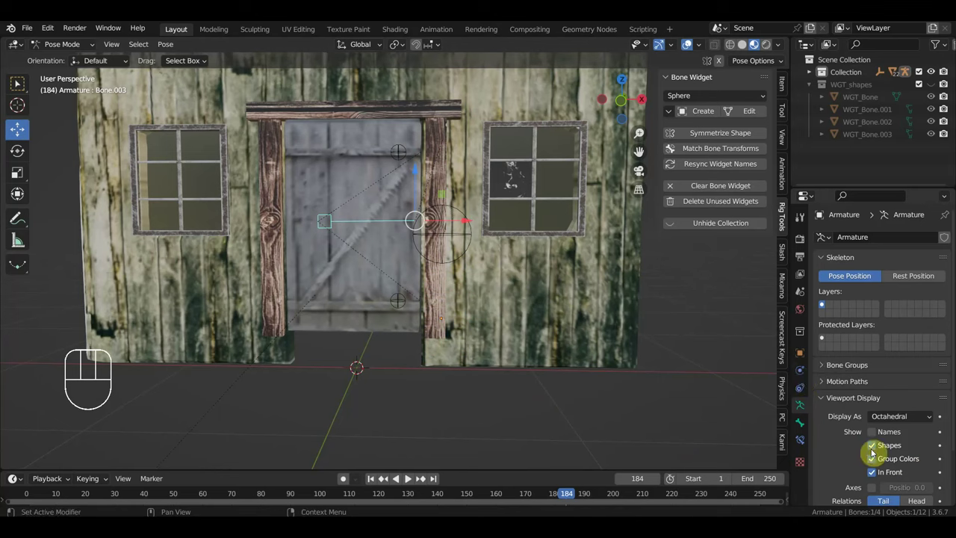
- Add a red-themed bone group and assign the door's handle bone to it
click(849, 367)
click(946, 386)
drag(924, 392, 755, 362)
click(835, 457)
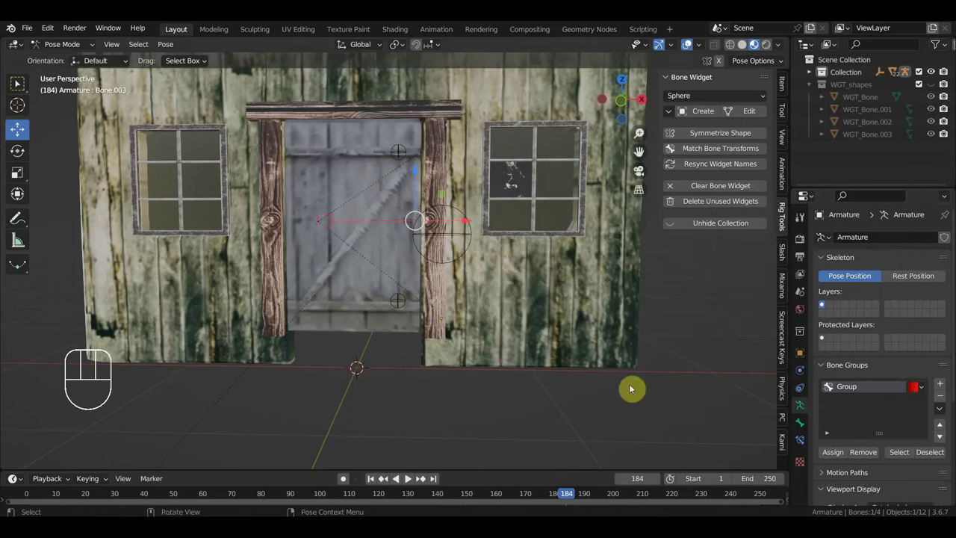
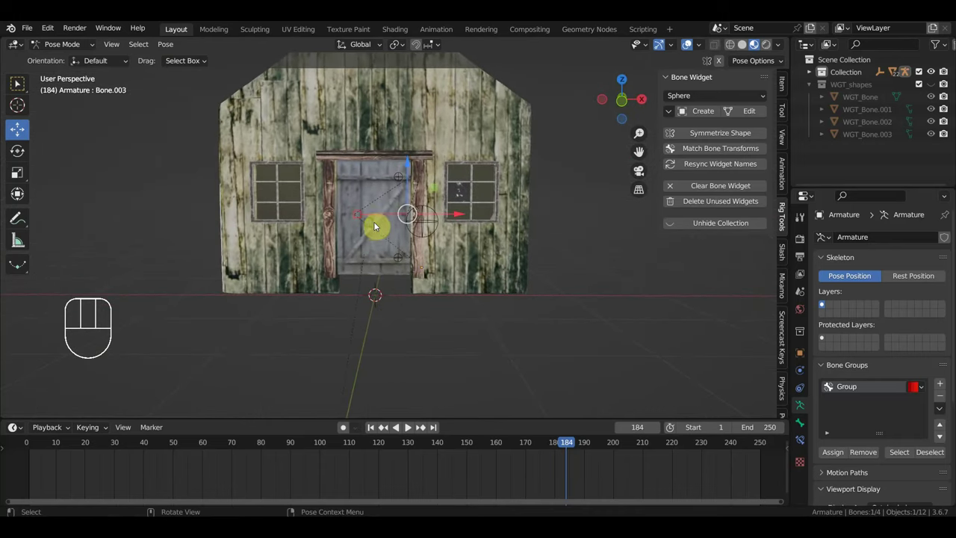
- Return the armature to Object Mode and inspect the rigged door from outside and inside the house
click(75, 52)
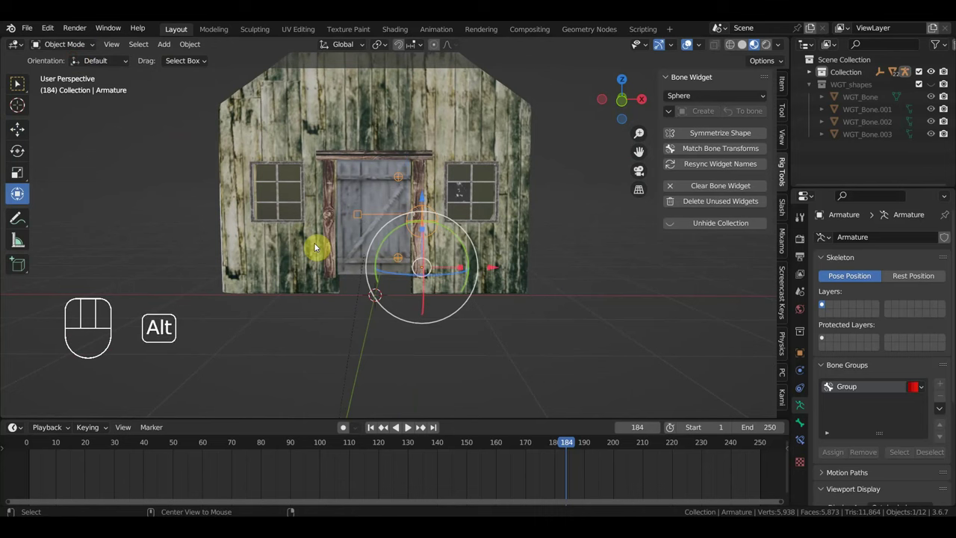
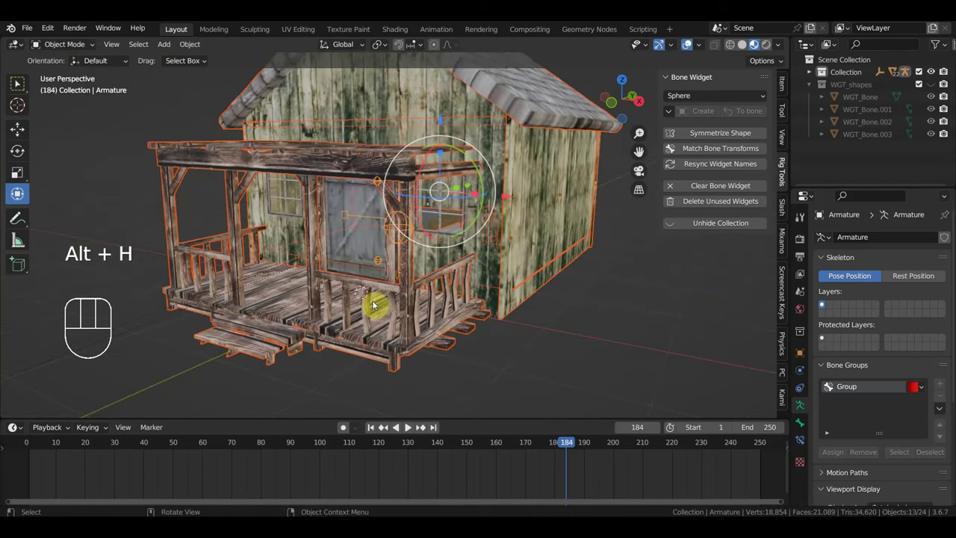
middle_click(456, 309)
drag(446, 312, 470, 296)
middle_click(545, 262)
middle_click(564, 296)
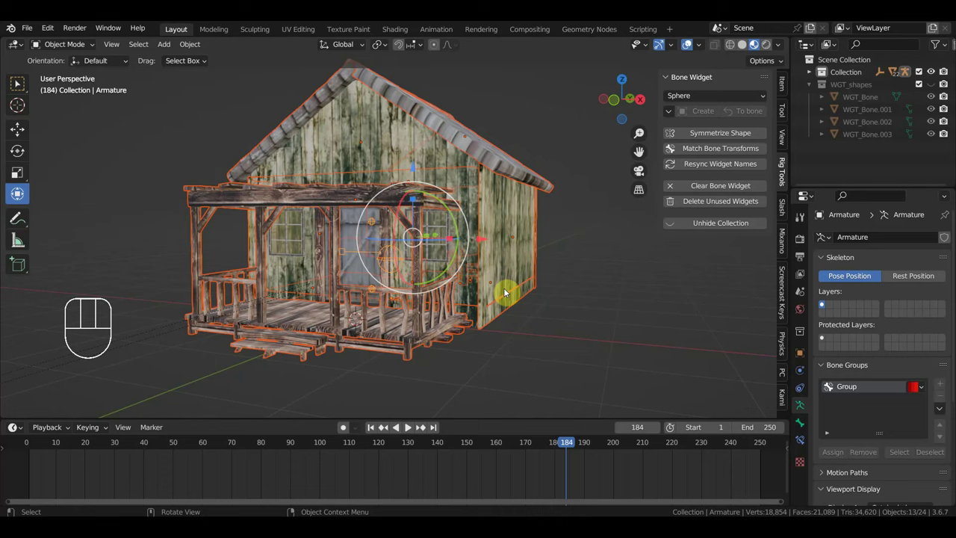
drag(507, 295, 488, 297)
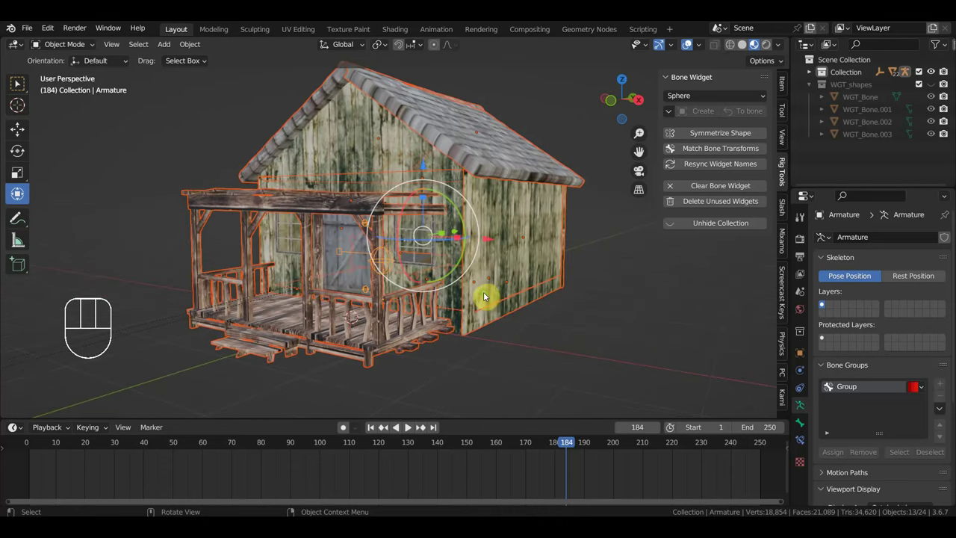
drag(501, 292, 468, 306)
drag(475, 304, 785, 290)
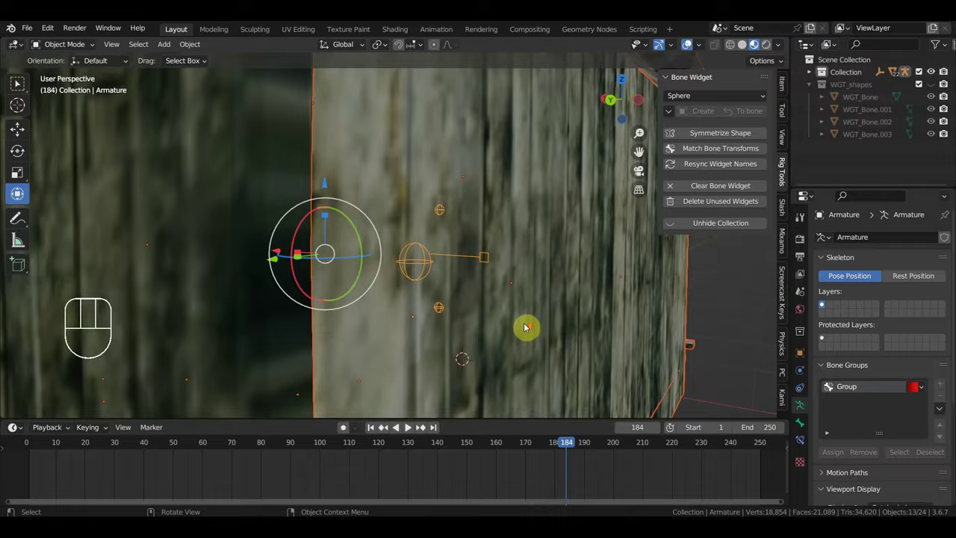
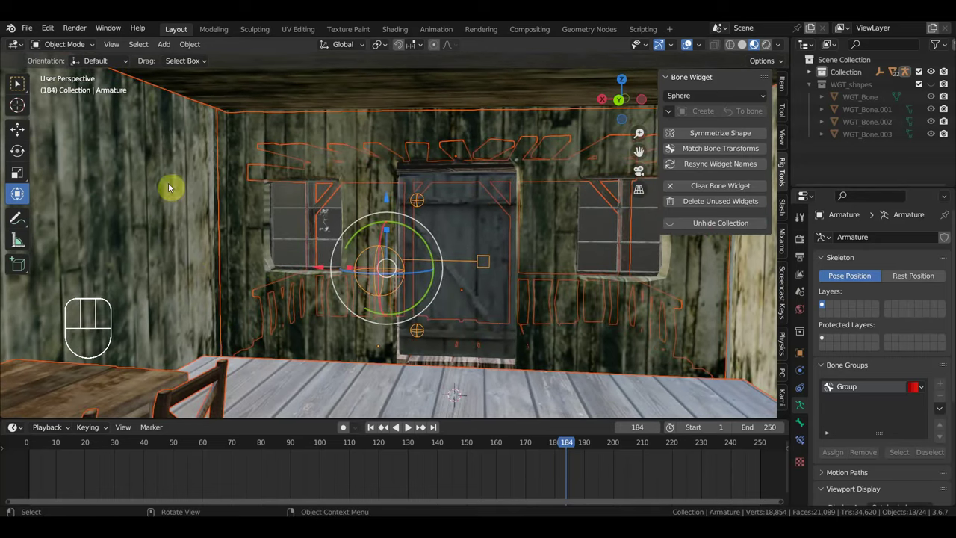
- Check the handle bone up close, then hide the sidebar with the bone widget tools
drag(199, 253, 192, 258)
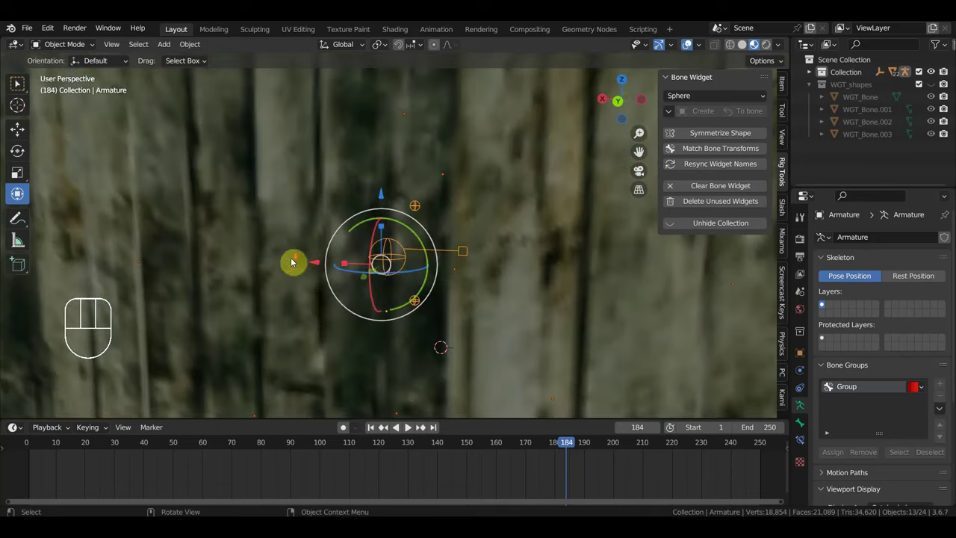
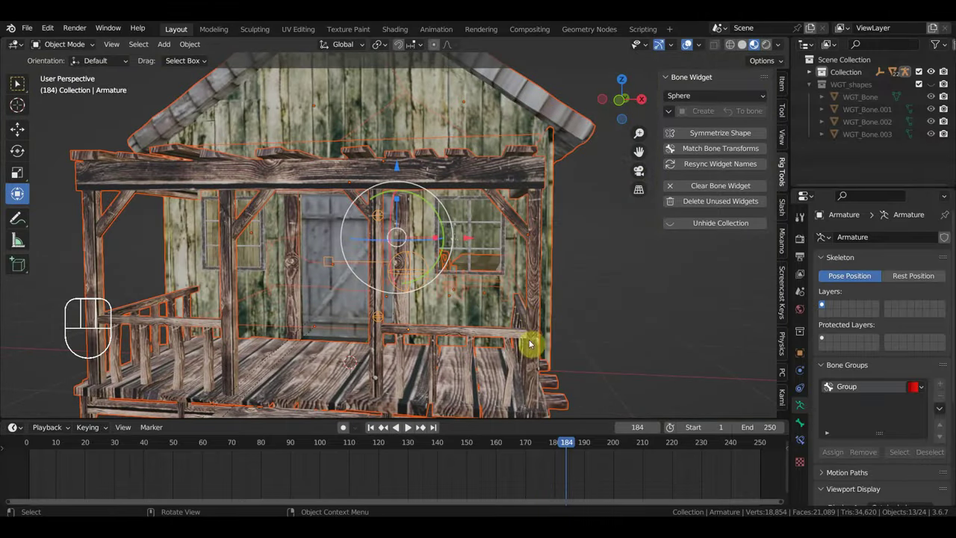
drag(516, 341, 549, 340)
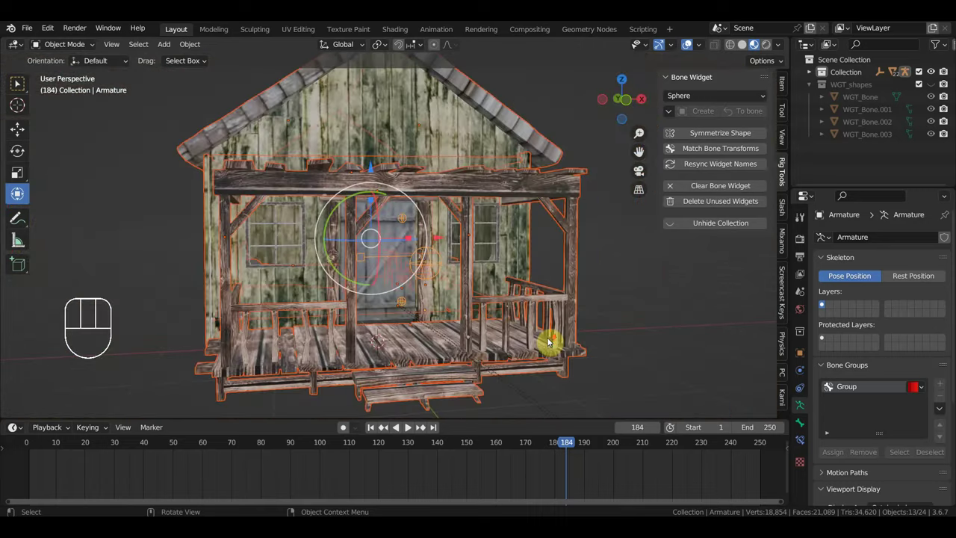
drag(685, 333, 648, 333)
key(n)
- Deselect everything and orbit out to view the whole house from several outside angles
drag(637, 338, 617, 340)
drag(617, 338, 630, 351)
middle_click(634, 345)
drag(641, 353, 620, 355)
drag(620, 355, 641, 352)
drag(641, 352, 622, 352)
middle_click(634, 348)
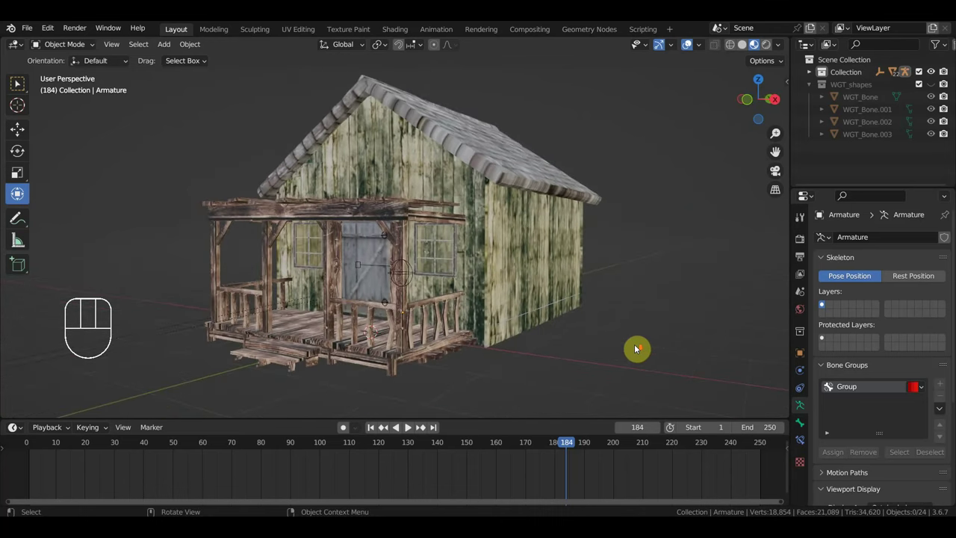